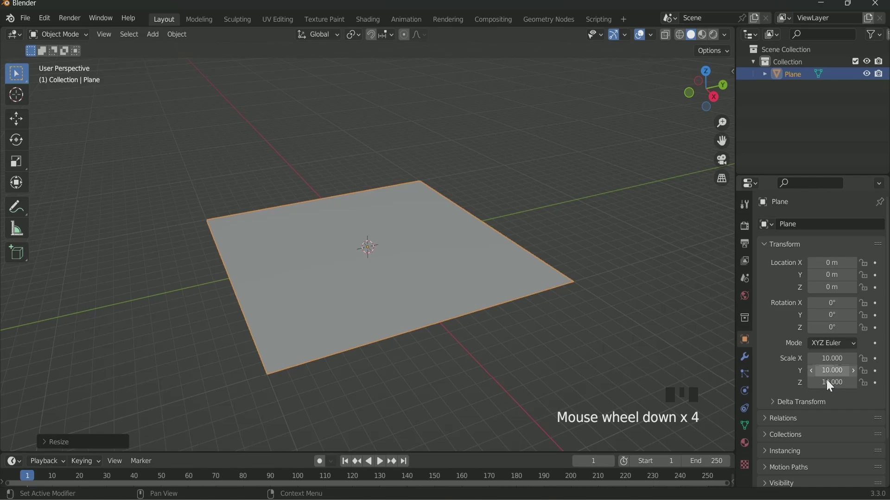
# Preview the finished grooved plane and its Geometry Nodes boolean setup before starting over
pyautogui.click(832, 384)
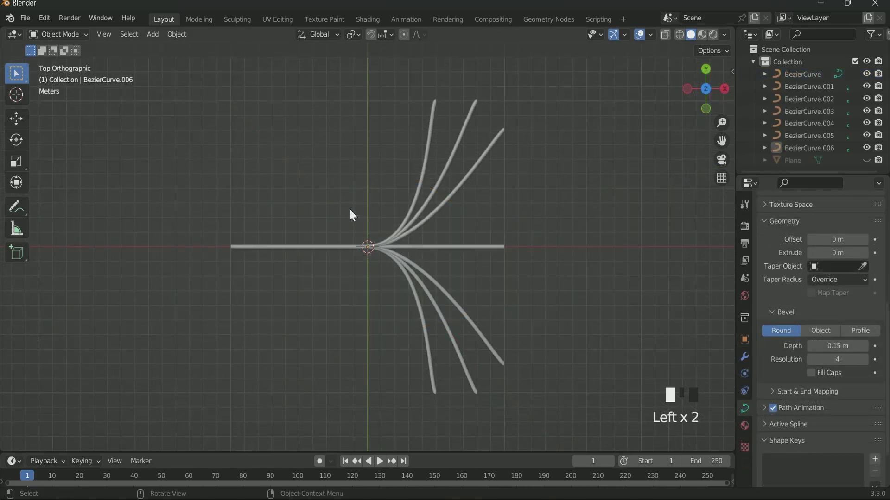
pyautogui.scroll(-3)
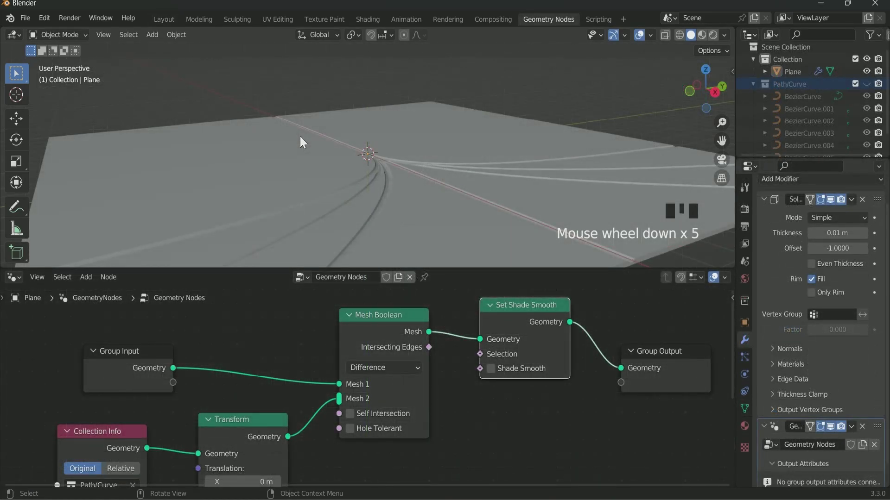
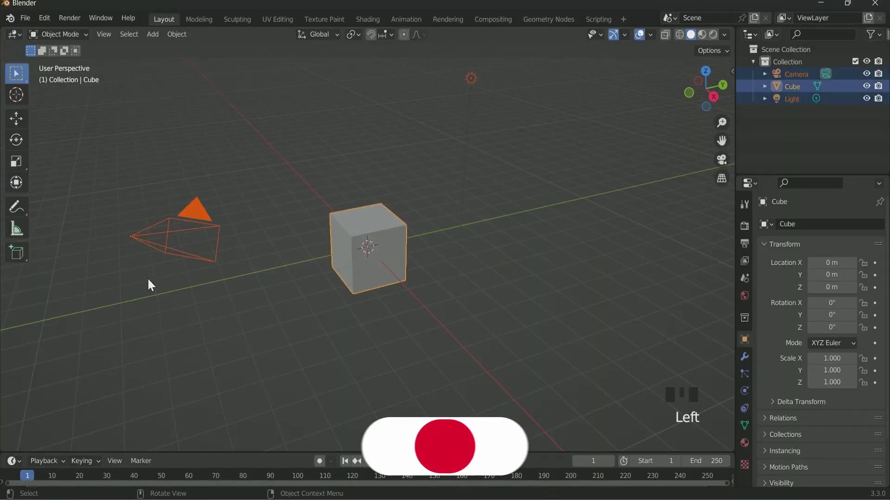
# Delete the default objects, add a plane scaled 10 times and switch to top view
pyautogui.press('x')
pyautogui.press('shift+a')
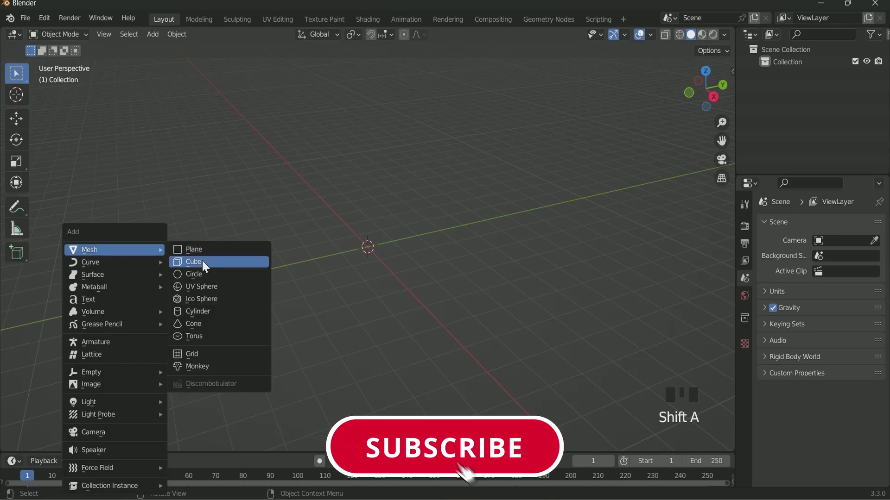
pyautogui.press('s')
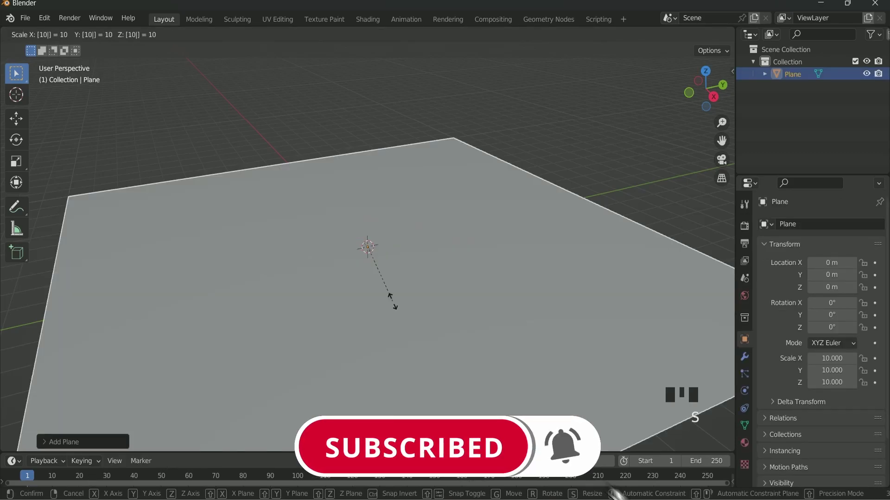
pyautogui.scroll(-3)
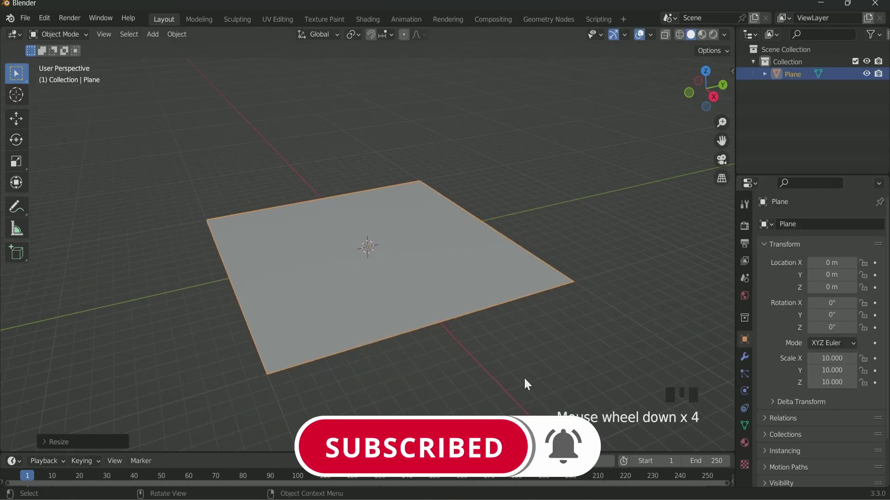
pyautogui.press('KP_7')
# Add a Bezier curve to the scene from the Shift+A add menu
pyautogui.press('shift+a')
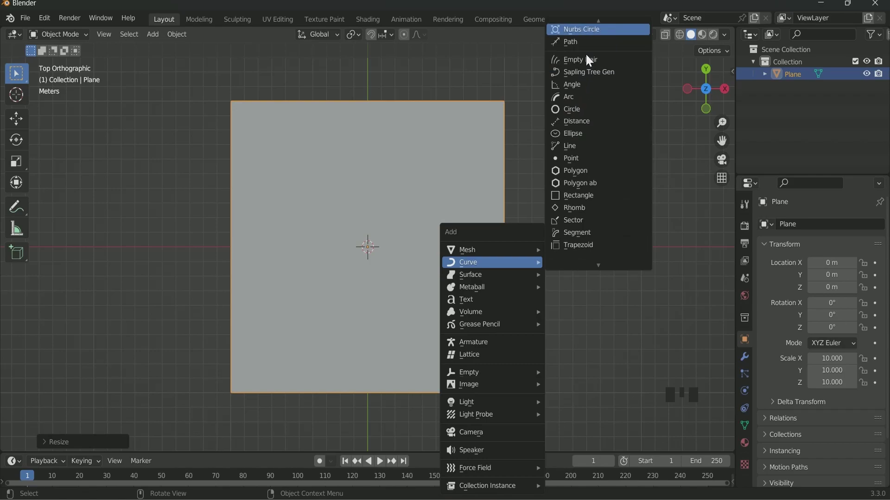
pyautogui.scroll(3)
pyautogui.scroll(-3)
pyautogui.click(872, 90)
pyautogui.scroll(3)
pyautogui.scroll(3)
# Edit the Bezier curve and rotate its handles so it lies straight along the X axis
pyautogui.press('Tab')
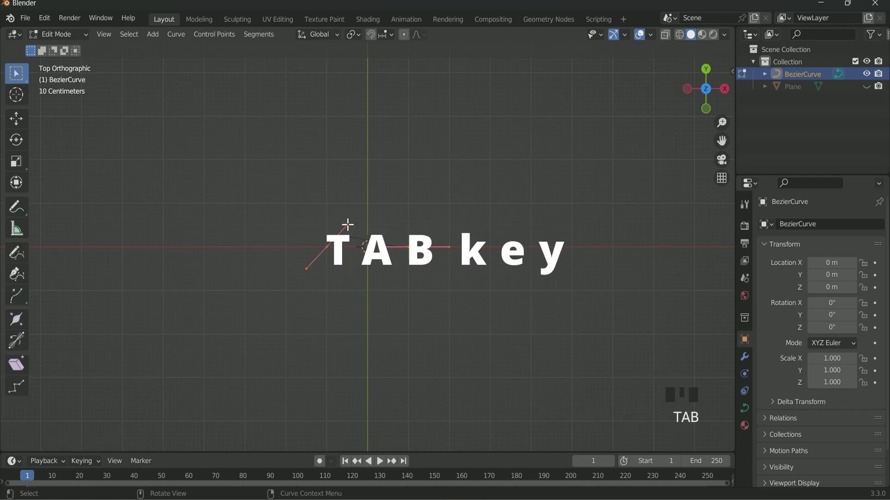
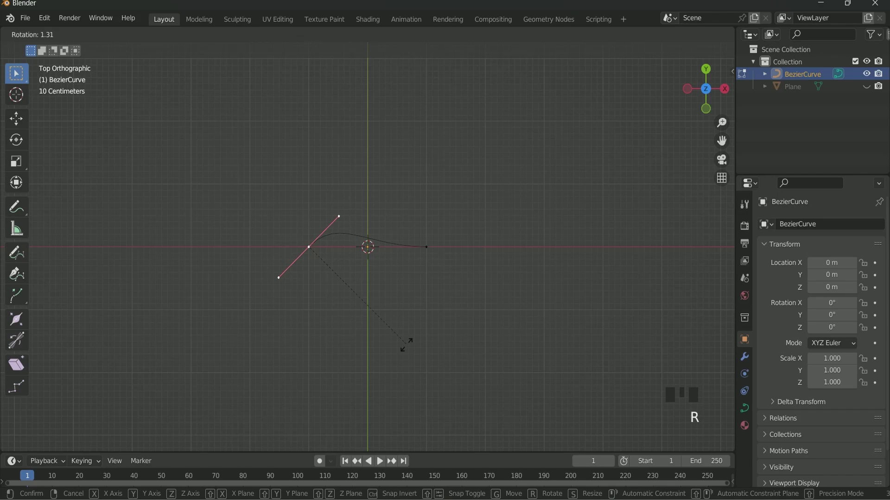
pyautogui.scroll(3)
pyautogui.press('r')
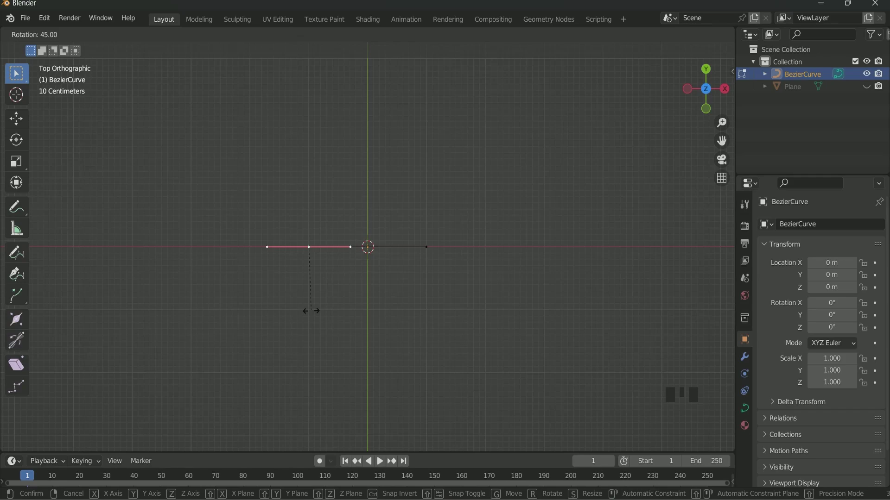
pyautogui.scroll(3)
pyautogui.scroll(3)
pyautogui.scroll(-3)
# Leave curve editing and make the hidden plane visible again in the Outliner
pyautogui.press('Tab')
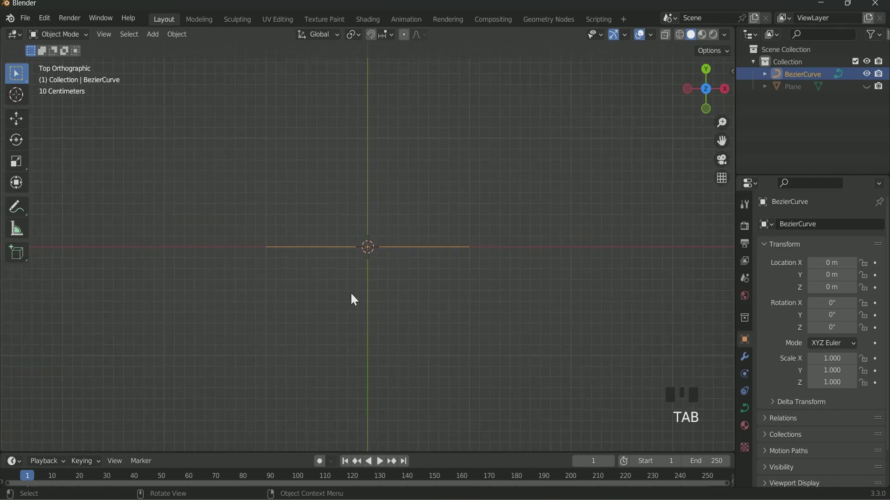
pyautogui.scroll(3)
pyautogui.click(871, 88)
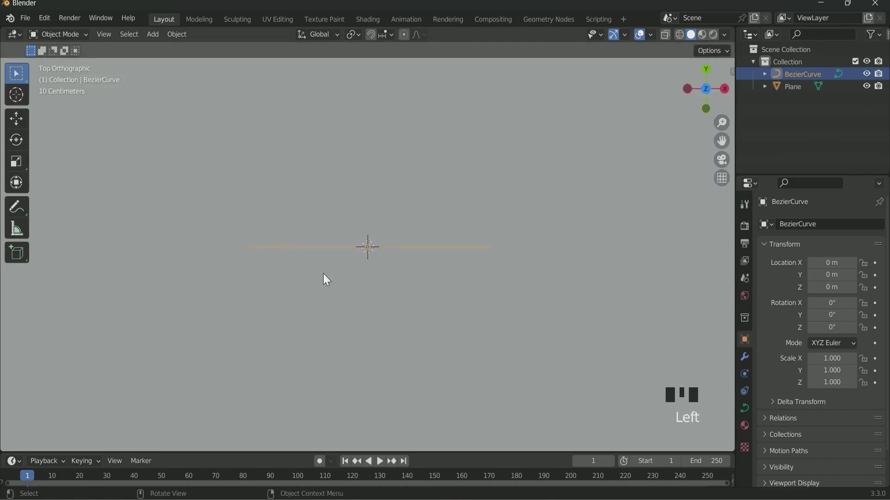
# Move the curve's points along X so the straight curve spans the plane's width
pyautogui.press('Tab')
pyautogui.scroll(-3)
pyautogui.scroll(-3)
pyautogui.press('g')
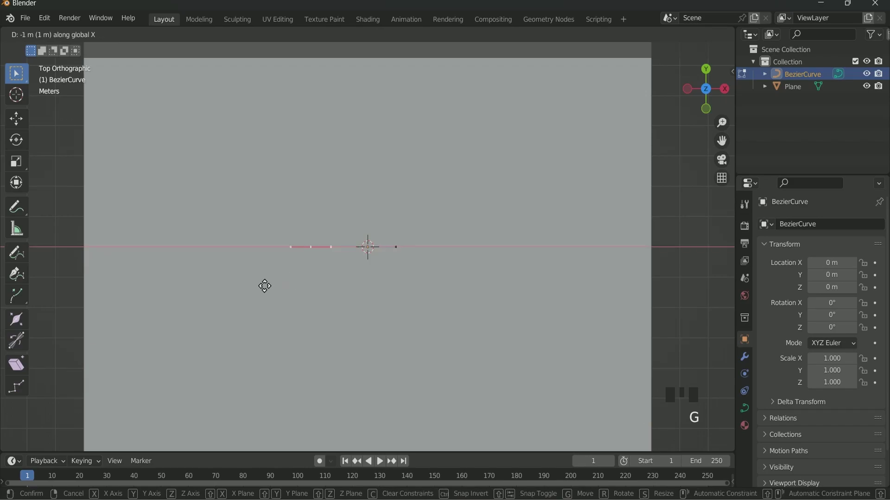
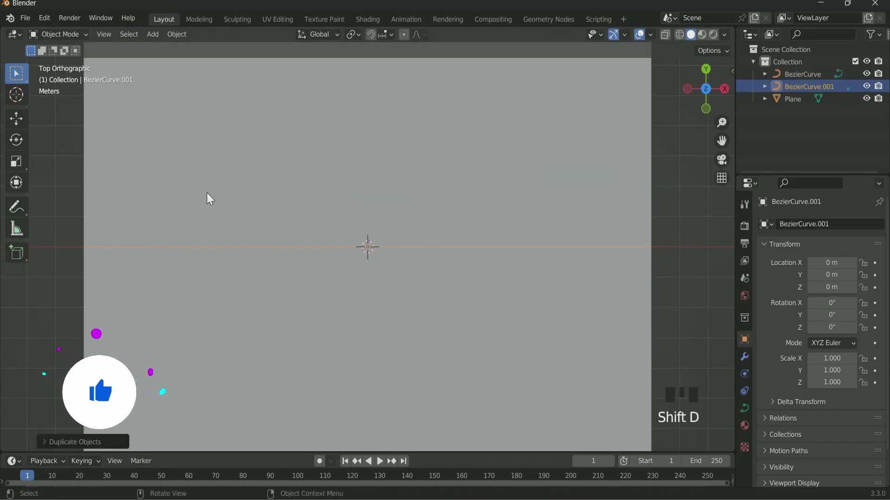
# Pull the copied curve's right end point down 2 m along Y to bend it
pyautogui.press('Tab')
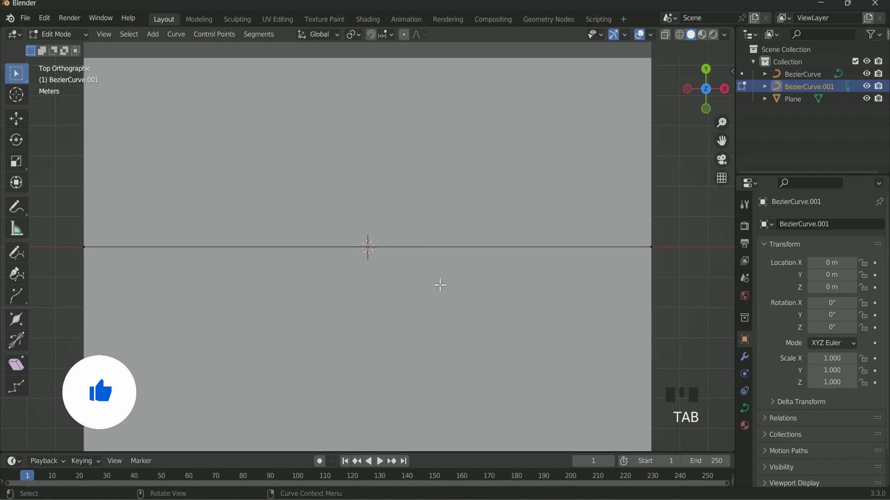
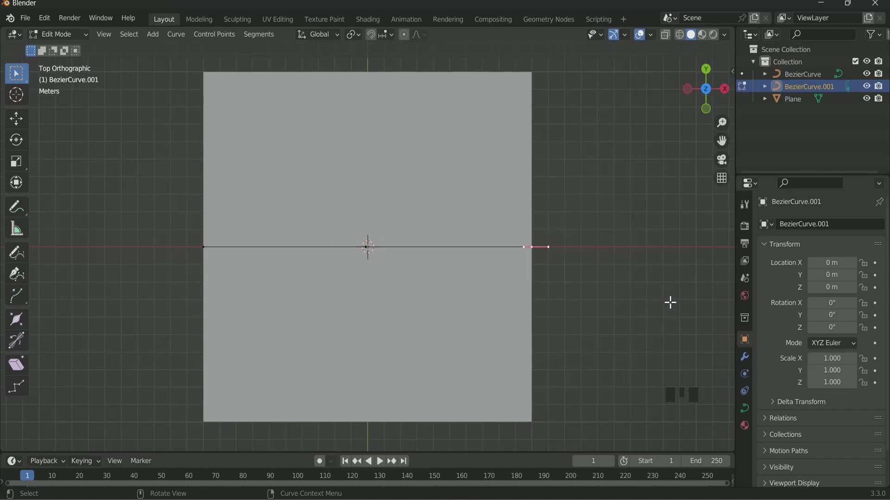
pyautogui.press('g')
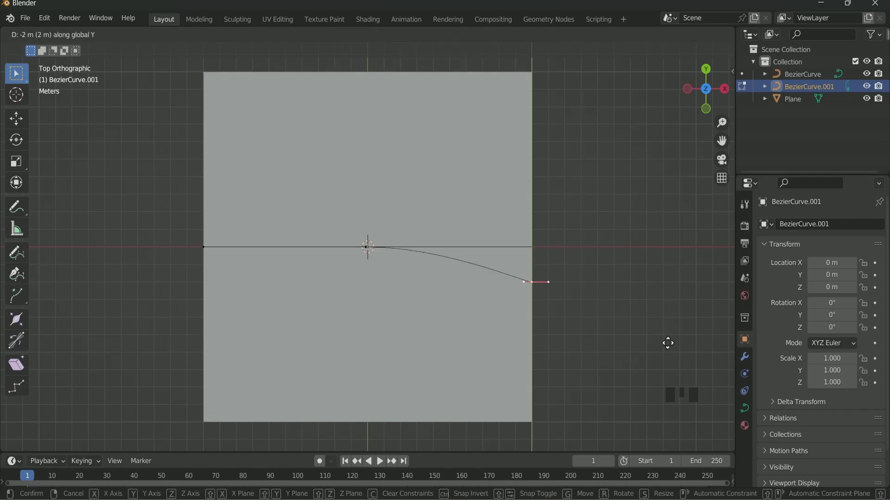
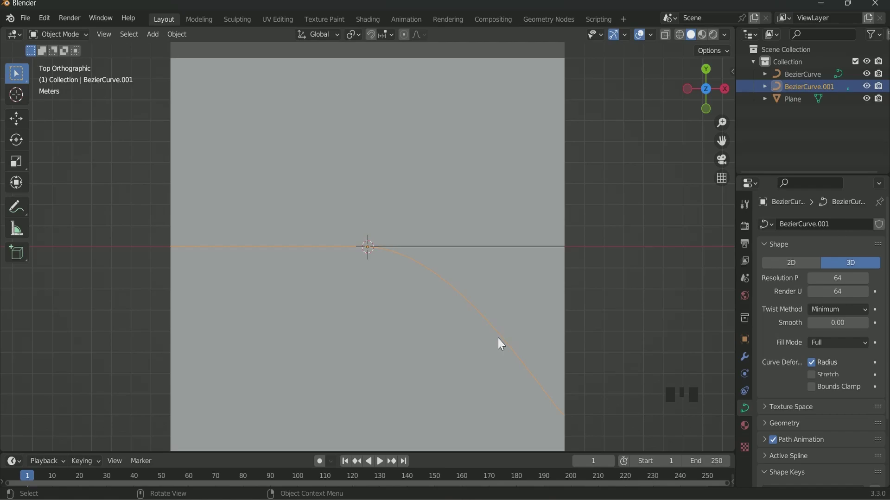
# Duplicate the bent curve and pull the copy's end point further down and to the left
pyautogui.press('shift+d')
pyautogui.scroll(-3)
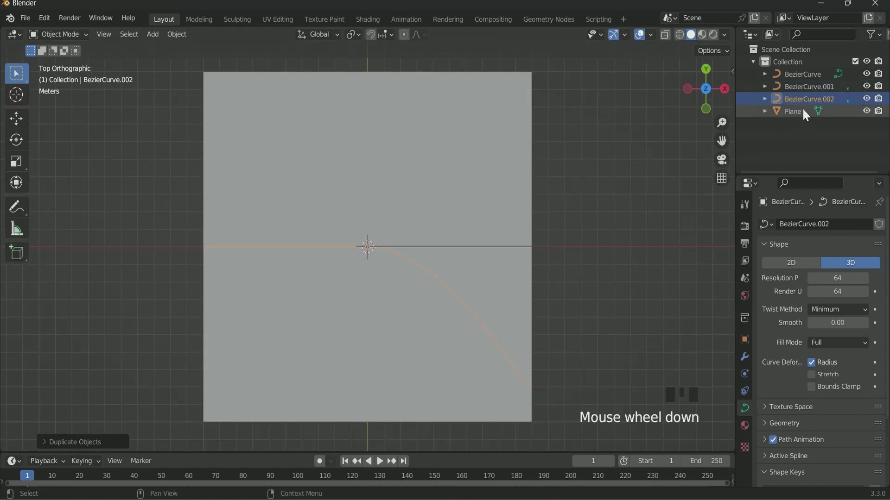
pyautogui.press('Tab')
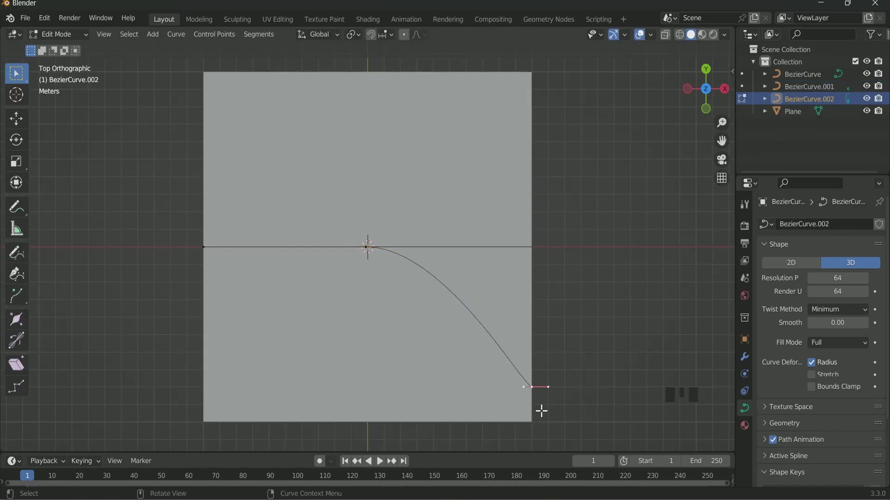
pyautogui.press('g')
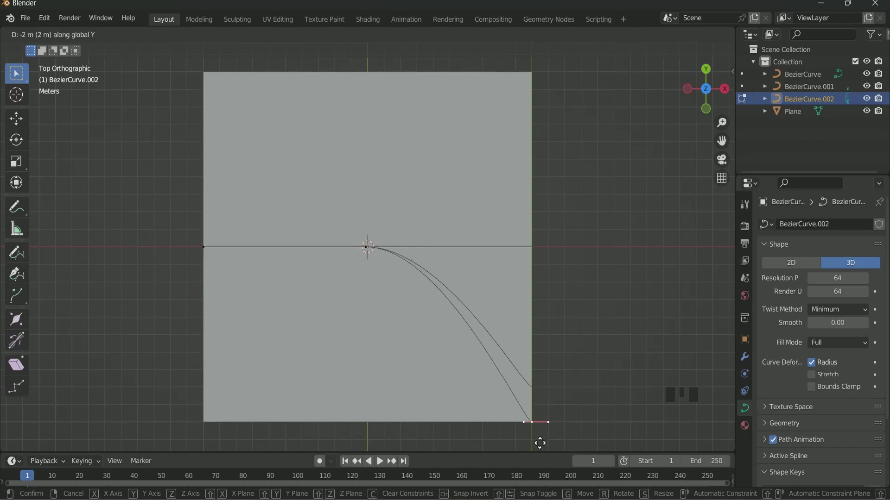
pyautogui.press('g')
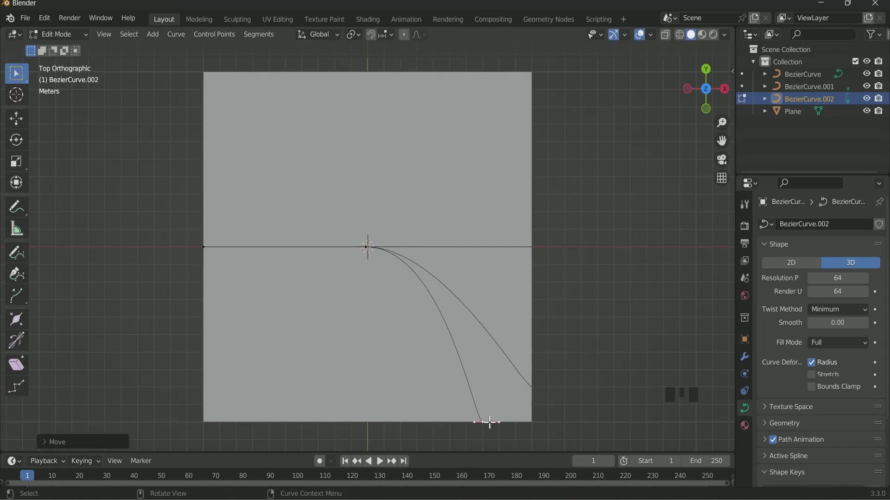
pyautogui.press('Tab')
# Make a third copy and move each curve's end point onto the plane's bottom edge
pyautogui.press('shift+d')
pyautogui.press('Tab')
pyautogui.press('g')
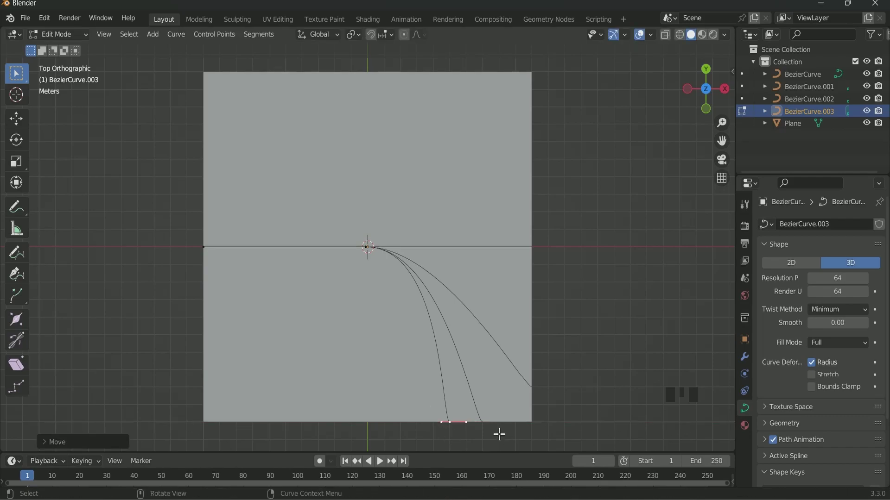
pyautogui.press('Tab')
pyautogui.moveTo(477, 412); pyautogui.dragTo(500, 450)
pyautogui.press('Tab')
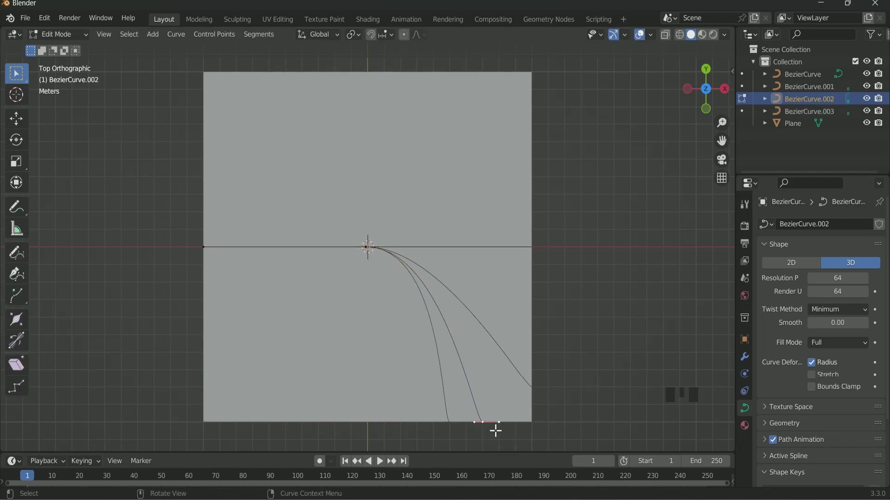
pyautogui.press('g')
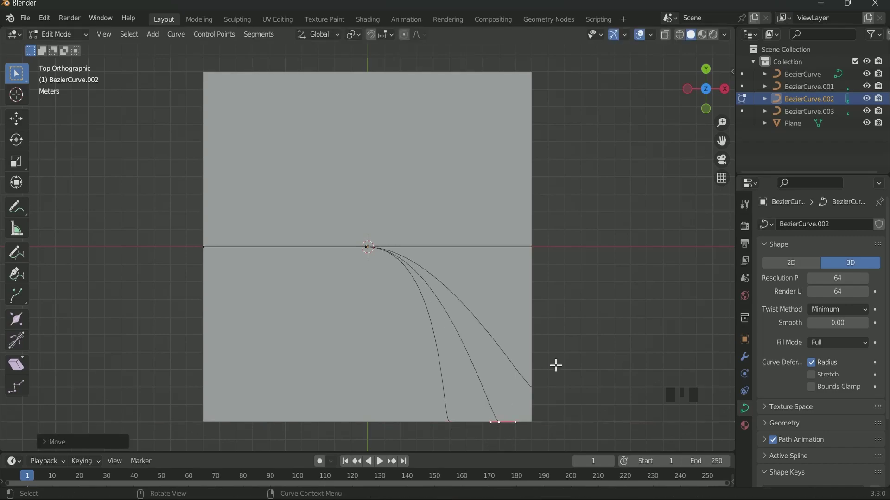
pyautogui.press('Tab')
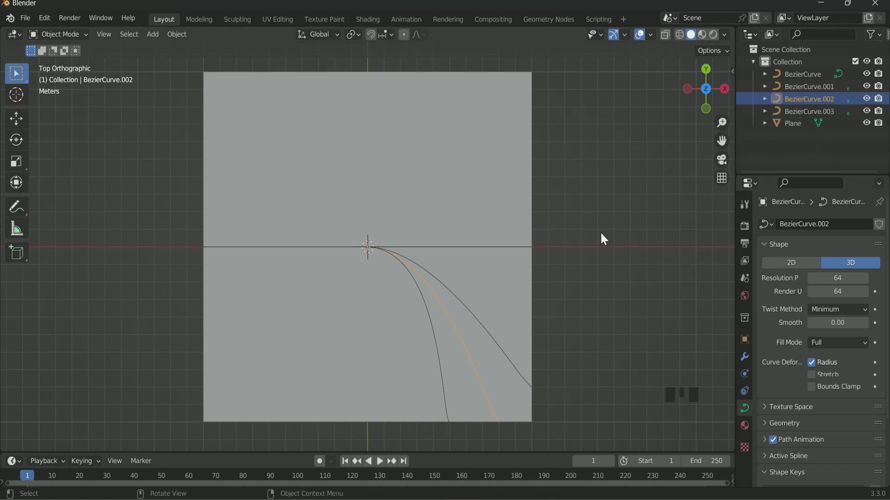
# Select the fanned curves, duplicate them from side view and rotate the copies to mirror the fan
pyautogui.click(869, 130)
pyautogui.click(490, 311)
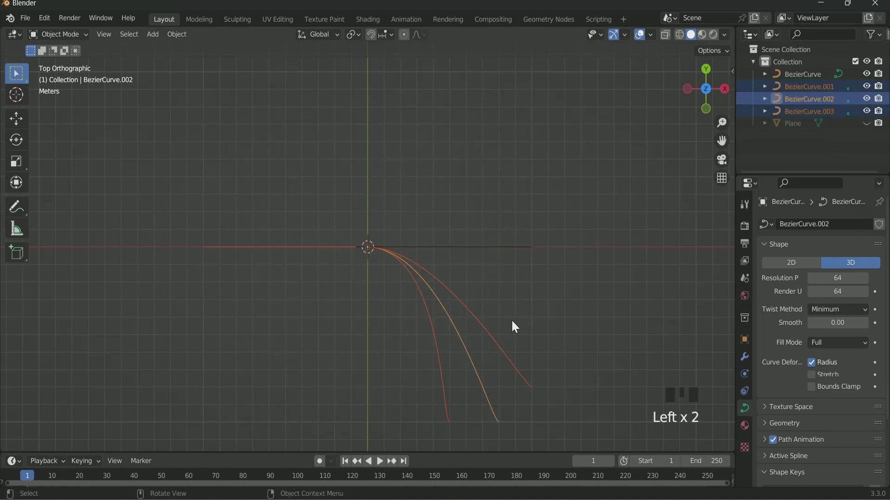
pyautogui.press('KP_3')
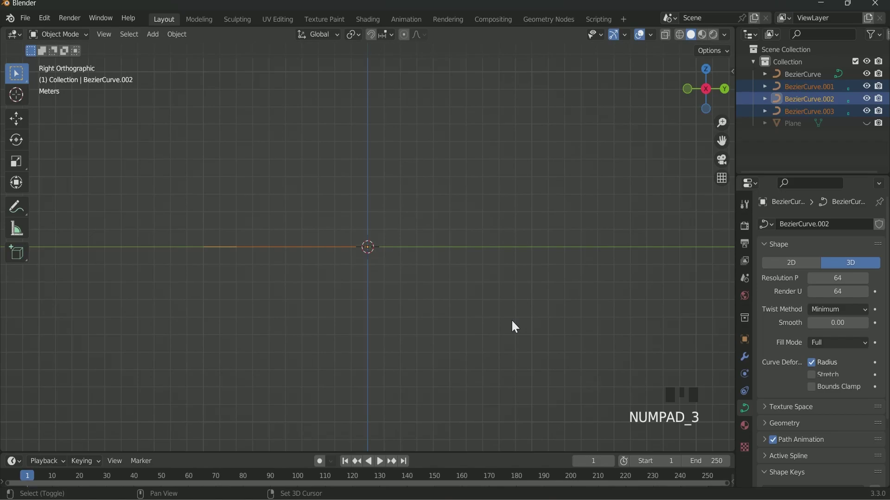
pyautogui.press('shift+d')
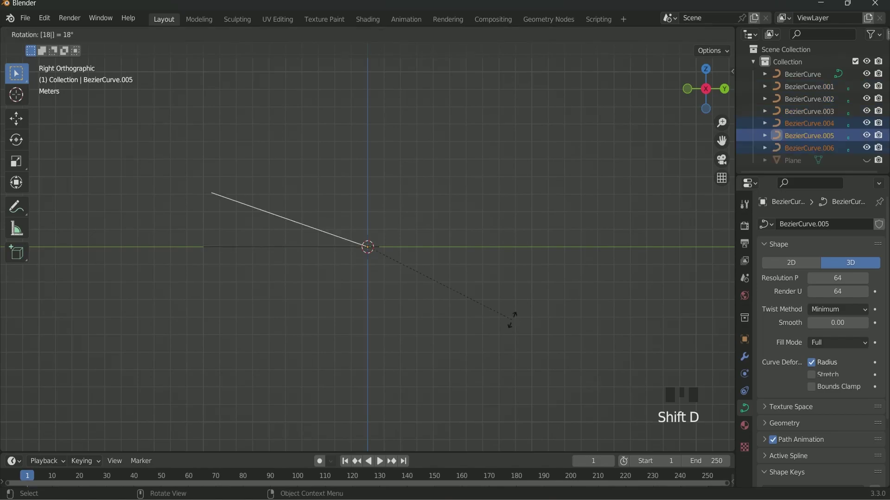
pyautogui.press('KP_7')
pyautogui.scroll(-3)
pyautogui.scroll(3)
pyautogui.scroll(-3)
pyautogui.click(869, 164)
# Return to top view over the six-curve fan and select the first curve
pyautogui.click(608, 265)
pyautogui.scroll(3)
pyautogui.scroll(-3)
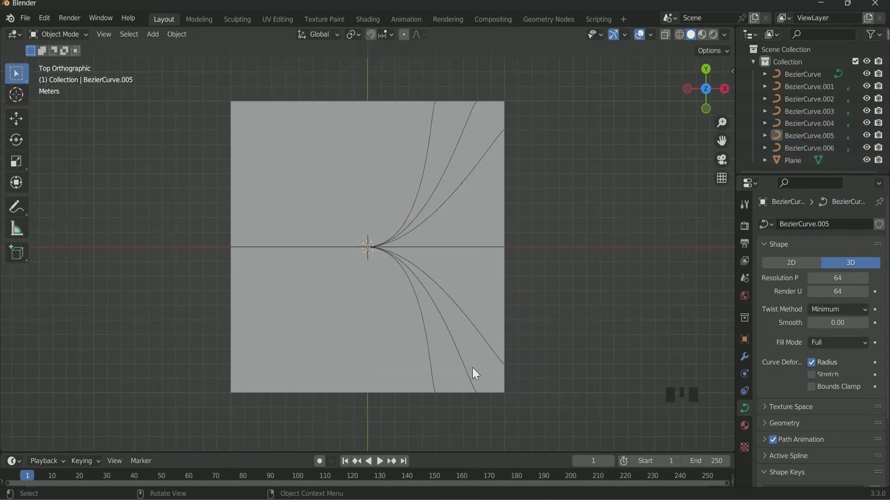
pyautogui.click(478, 331)
pyautogui.doubleClick(477, 247)
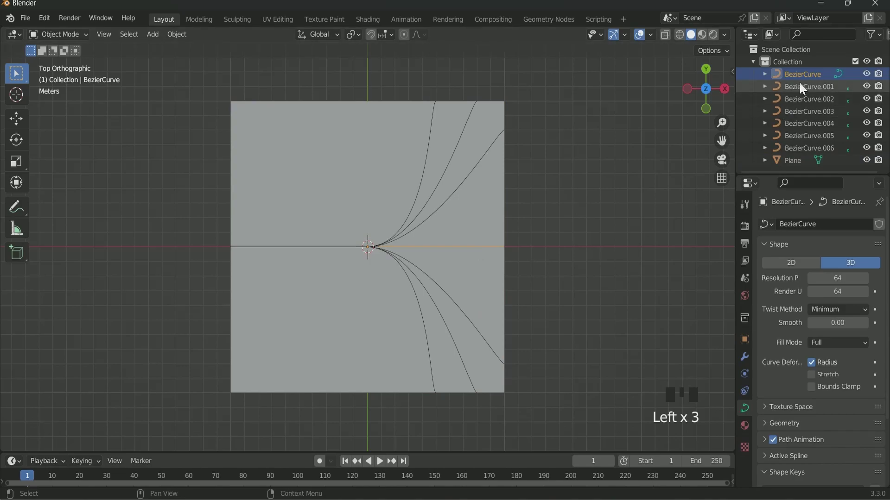
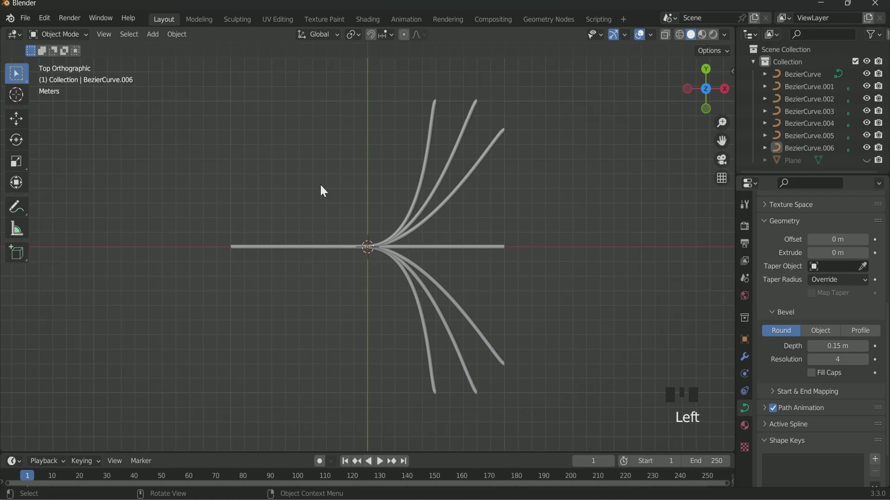
# Select all seven curve tubes after giving them 0.15 m bevel depth
pyautogui.click(353, 213)
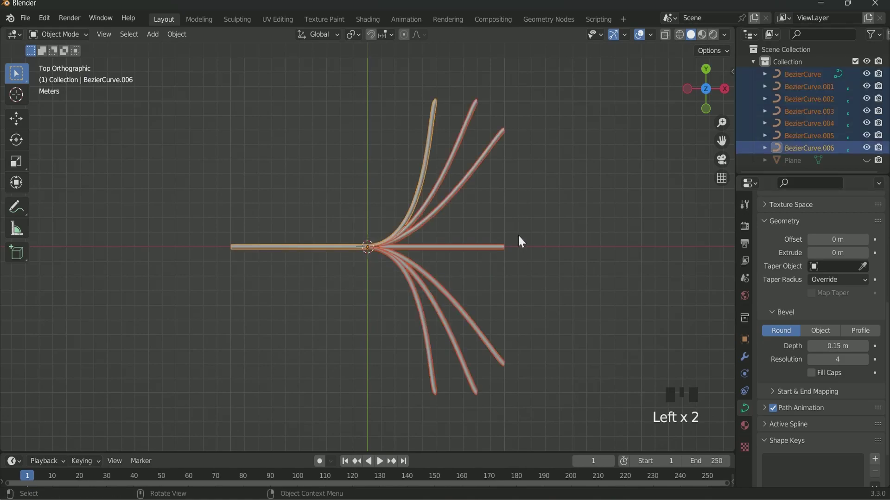
# Move the curves into a new 'Path/Curve' collection, then unhide and select the plane
pyautogui.press('m')
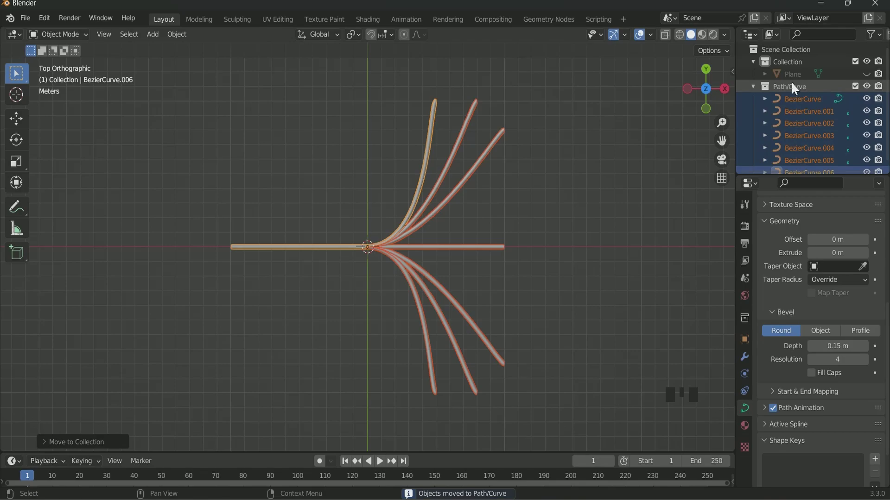
pyautogui.scroll(-3)
pyautogui.scroll(3)
pyautogui.click(639, 153)
pyautogui.click(871, 79)
# Switch to the Geometry Nodes workspace and orbit to look across the plane
pyautogui.click(800, 74)
pyautogui.moveTo(560, 28); pyautogui.dragTo(402, 191)
pyautogui.scroll(-3)
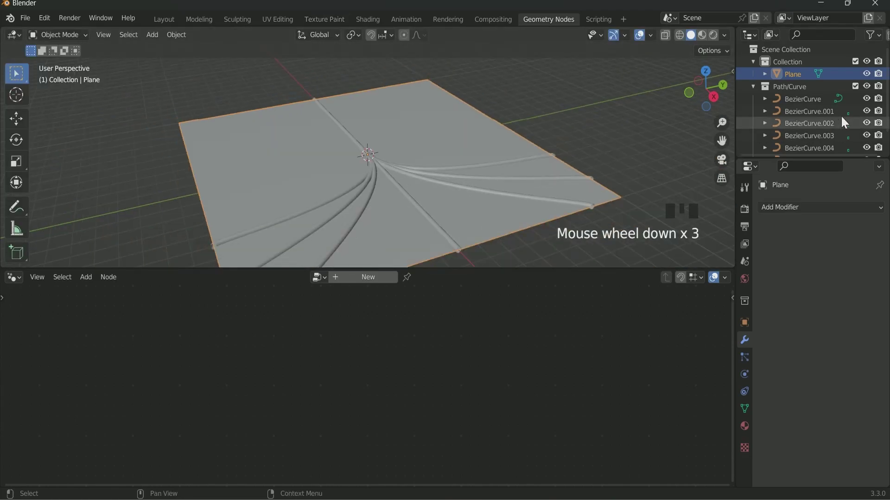
# Drag the Path/Curve collection into the node tree and add a Mesh Boolean Difference node
pyautogui.moveTo(868, 91); pyautogui.dragTo(803, 90)
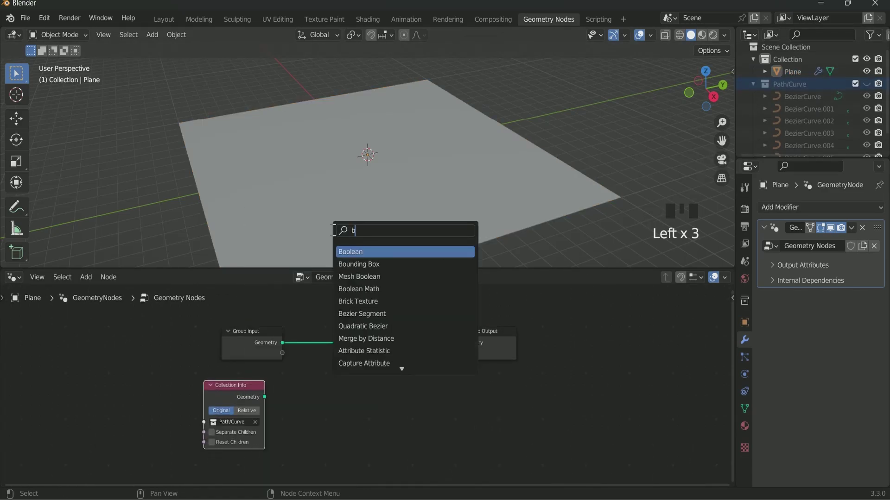
pyautogui.press('o')
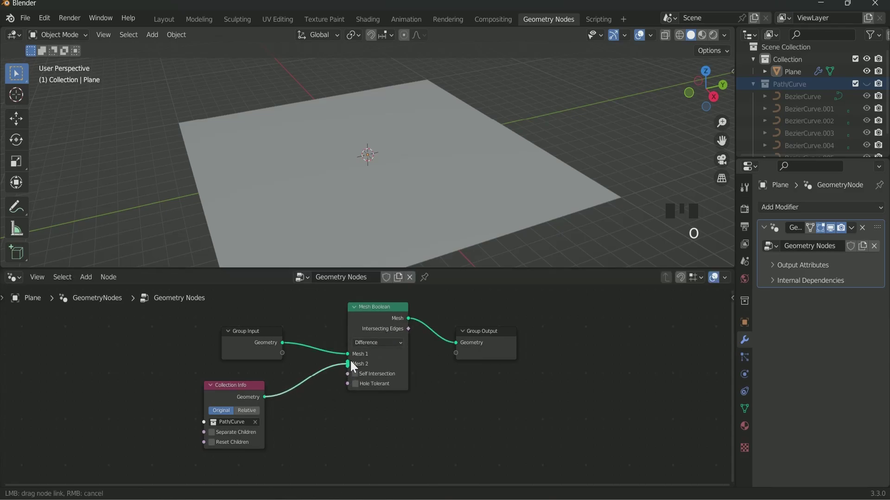
pyautogui.scroll(-3)
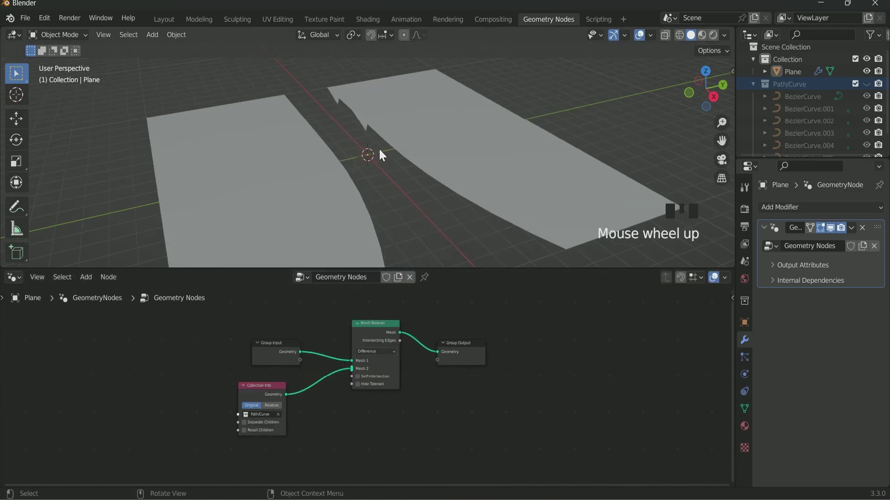
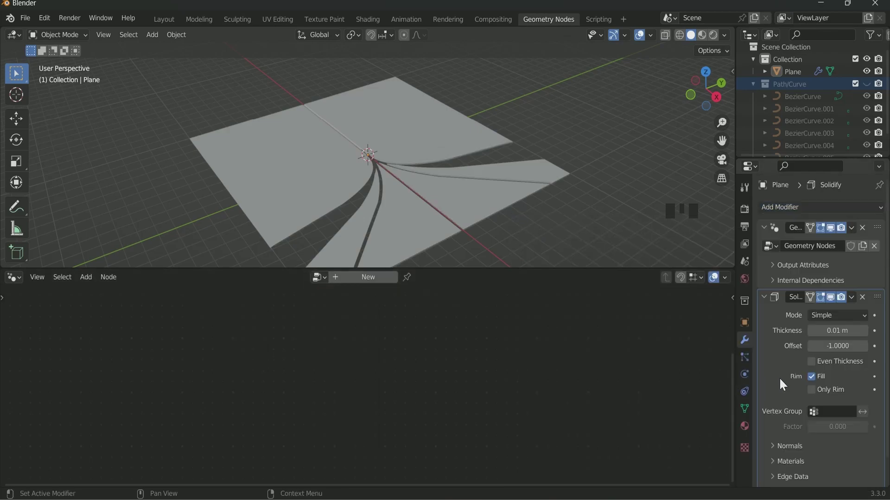
# Move the Solidify modifier above Geometry Nodes so thickness applies before the node tree
pyautogui.moveTo(881, 302); pyautogui.dragTo(577, 407)
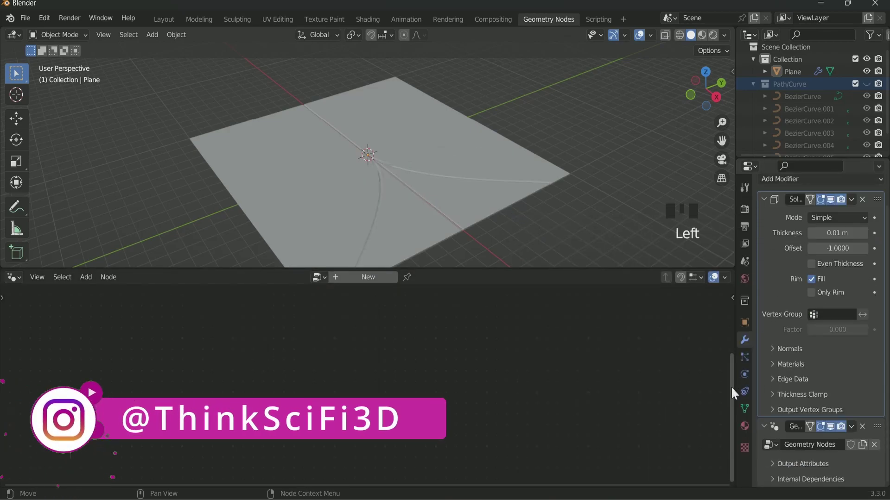
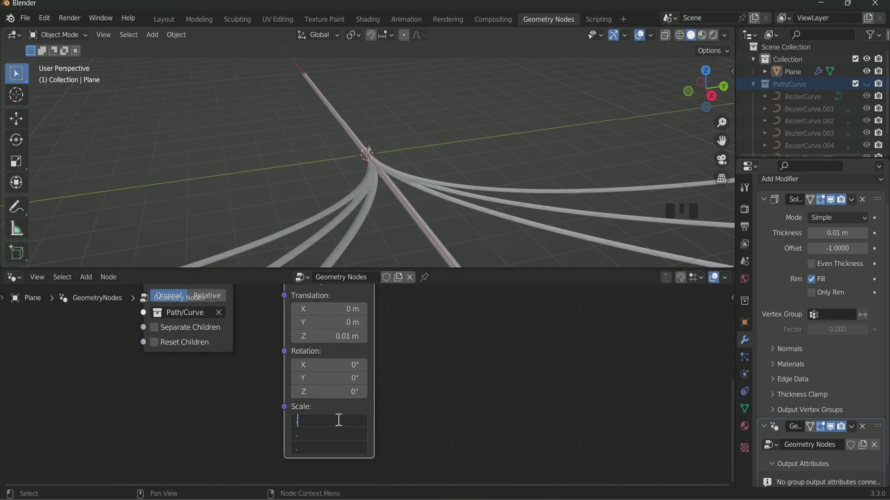
# Insert a Transform node between Collection Info and Mesh Boolean, raising the tubes 0.01 m in Z
pyautogui.scroll(-3)
pyautogui.moveTo(389, 172); pyautogui.dragTo(369, 155)
pyautogui.scroll(3)
pyautogui.moveTo(365, 169); pyautogui.dragTo(349, 169)
pyautogui.scroll(-3)
pyautogui.moveTo(372, 236); pyautogui.dragTo(443, 234)
# Add a Set Shade Smooth node between Mesh Boolean and Group Output
pyautogui.scroll(-3)
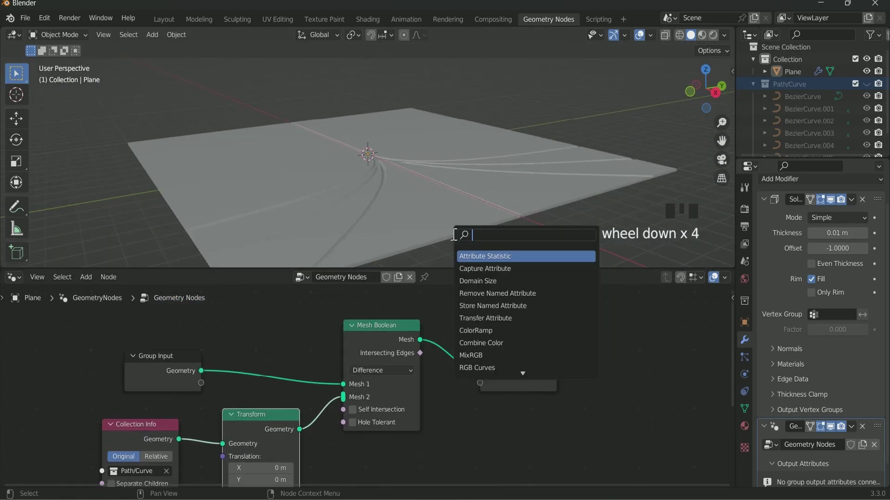
pyautogui.press('o')
pyautogui.scroll(-3)
pyautogui.moveTo(293, 185); pyautogui.dragTo(491, 369)
pyautogui.scroll(3)
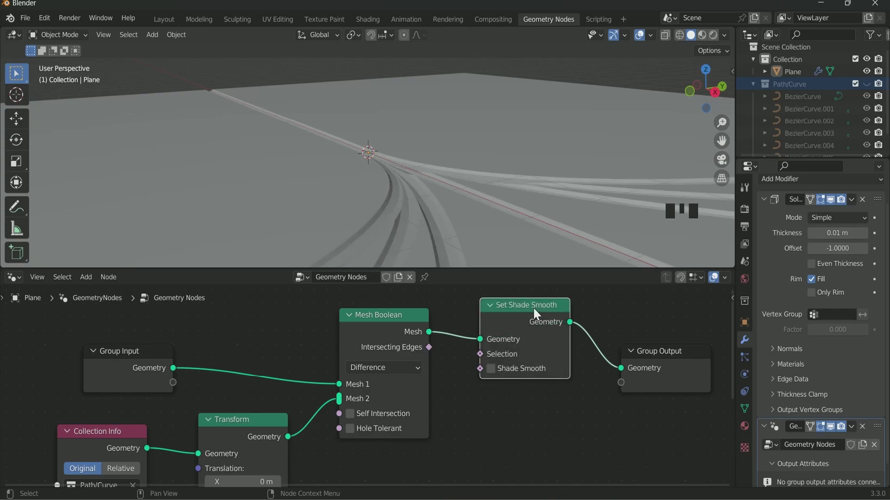
pyautogui.scroll(-3)
pyautogui.scroll(-3)
# Return to the Layout workspace and add a smooth-shaded UV Sphere at the plane's centre
pyautogui.click(165, 25)
pyautogui.scroll(3)
pyautogui.scroll(-3)
pyautogui.moveTo(355, 215); pyautogui.dragTo(418, 252)
pyautogui.press('shift+a')
pyautogui.scroll(3)
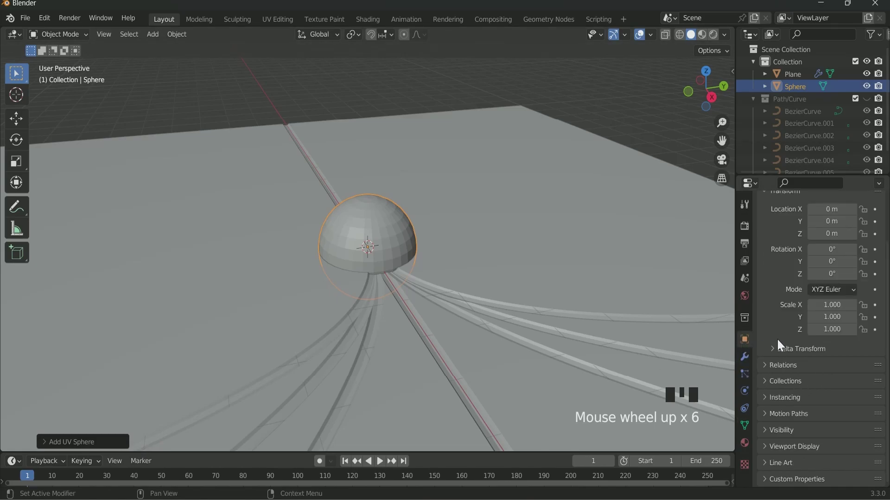
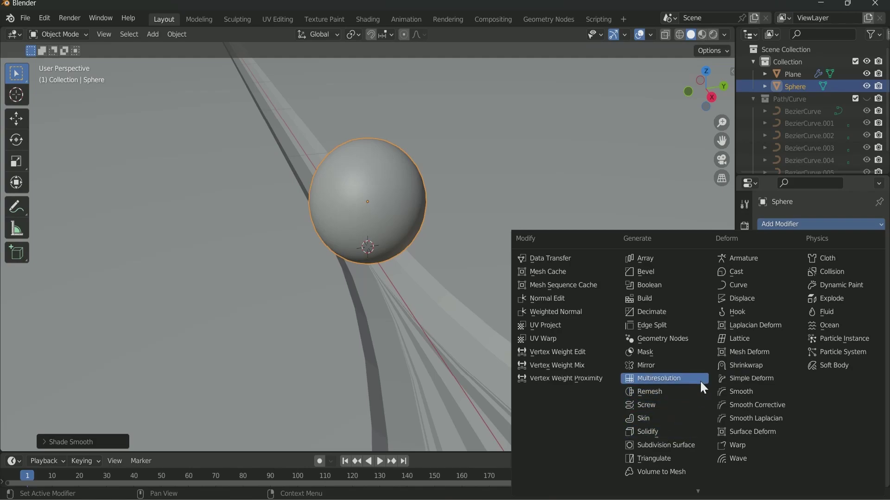
# Add a Follow Path constraint on the sphere targeting a BezierCurve and key Offset at frame 1
pyautogui.scroll(3)
pyautogui.scroll(-3)
pyautogui.scroll(-3)
pyautogui.scroll(3)
pyautogui.moveTo(422, 259); pyautogui.dragTo(458, 271)
pyautogui.scroll(3)
pyautogui.scroll(3)
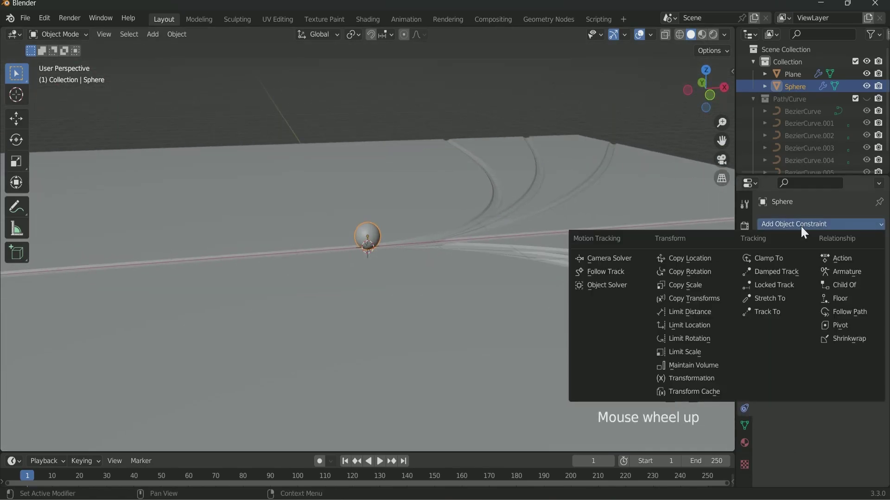
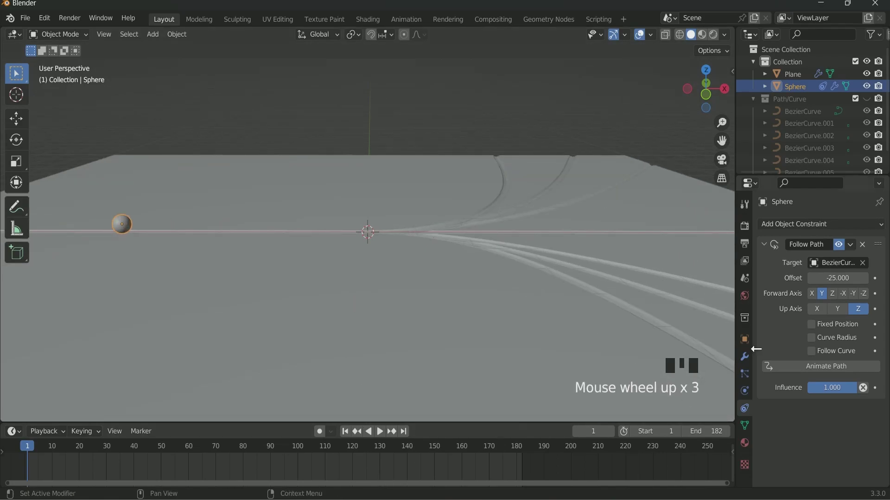
# At frame 183, change the Follow Path Offset and keyframe it
pyautogui.moveTo(878, 279); pyautogui.dragTo(442, 470)
pyautogui.press('Right')
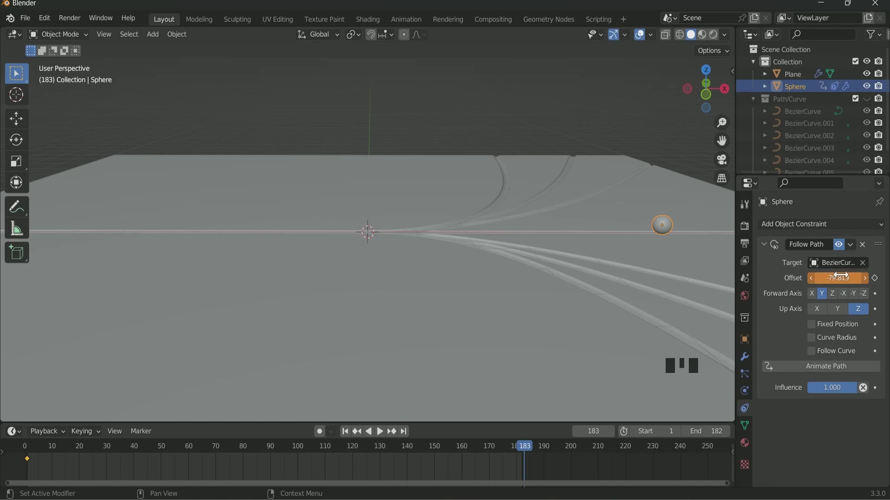
pyautogui.moveTo(878, 282); pyautogui.dragTo(130, 222)
# Duplicate the sphere as Sphere.001 on another curve with Offset keyed at -21.59 and play the animation
pyautogui.press('shift+d')
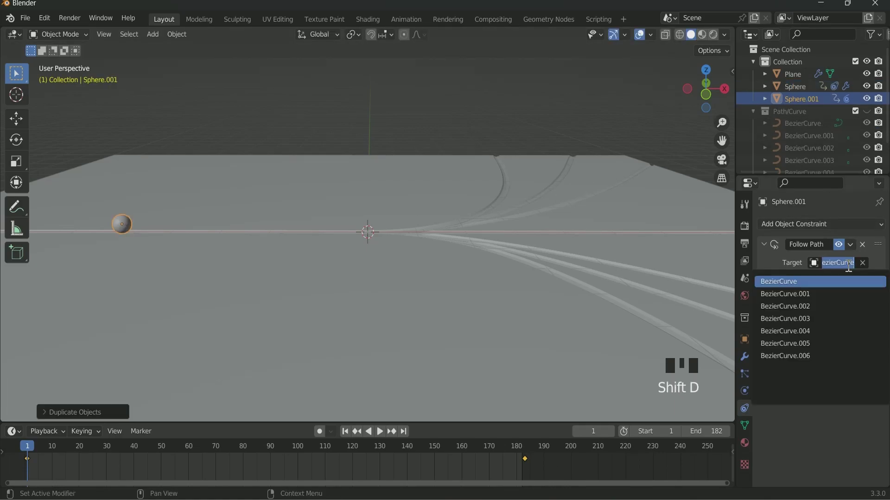
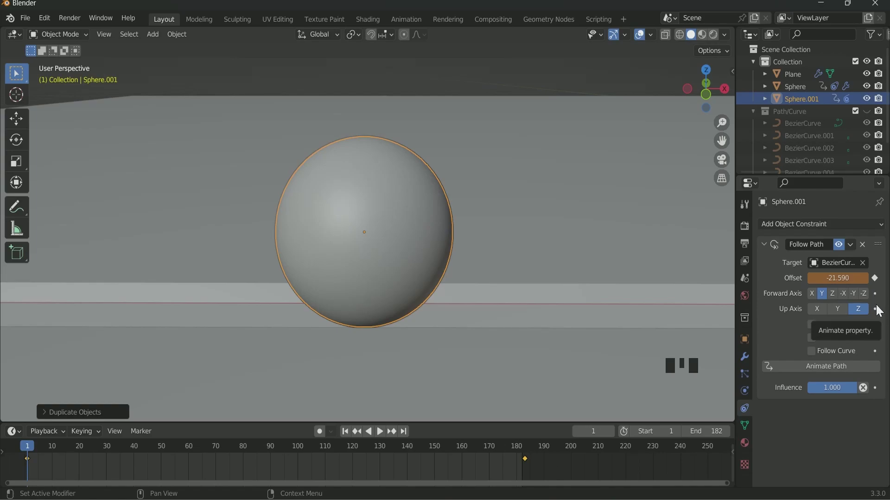
pyautogui.moveTo(801, 283); pyautogui.dragTo(390, 326)
pyautogui.scroll(-3)
pyautogui.press('space')
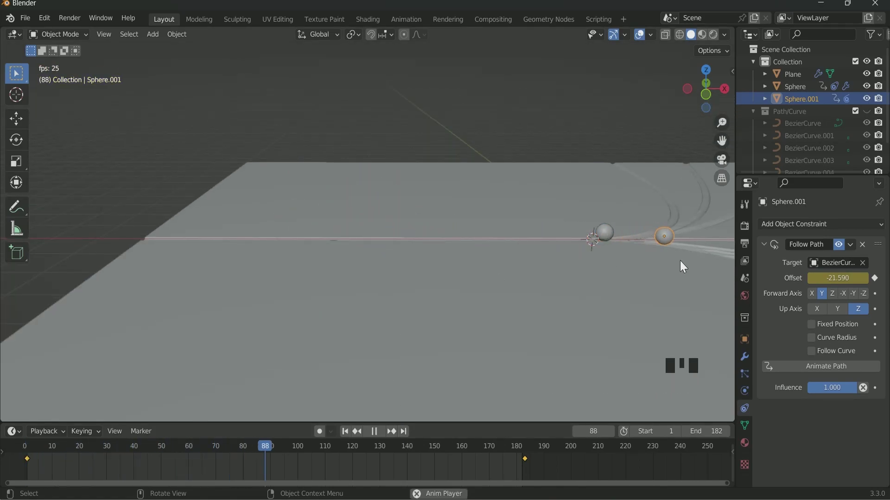
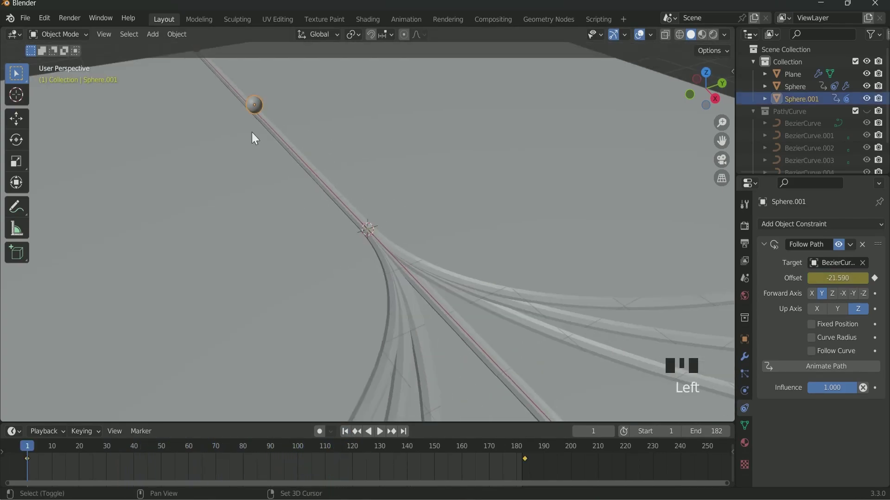
# Duplicate to Sphere.002 on the next BezierCurve with starting Offset -21.390
pyautogui.press('shift+d')
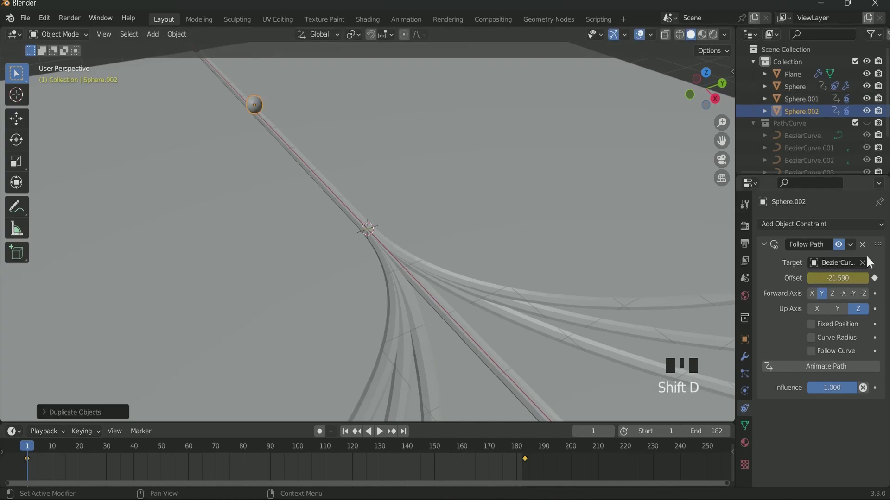
pyautogui.moveTo(825, 308); pyautogui.dragTo(312, 287)
pyautogui.press('space')
pyautogui.scroll(3)
pyautogui.press('space')
pyautogui.click(350, 433)
pyautogui.scroll(-3)
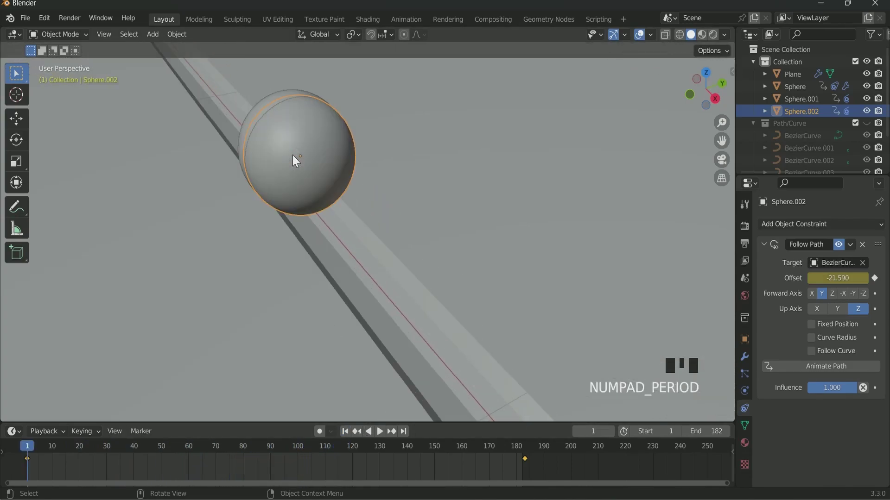
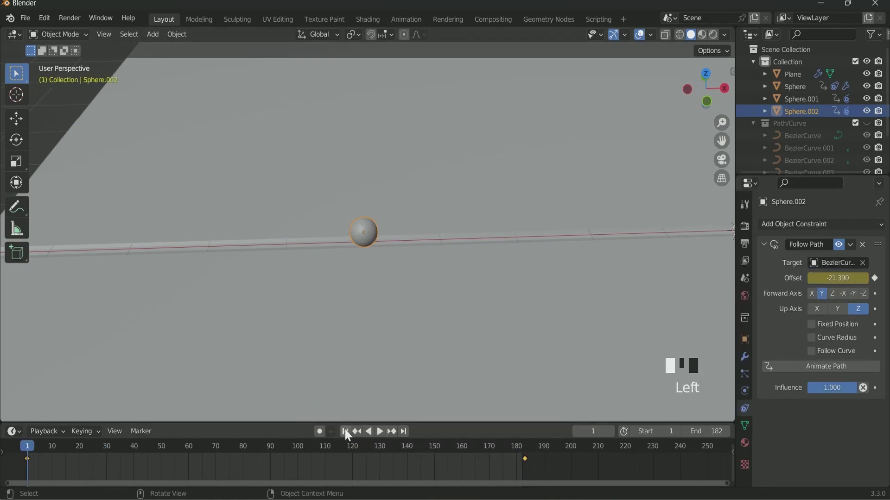
# Play back the animation to check Sphere.002's motion, then reselect the sphere on its path
pyautogui.press('space')
pyautogui.press('space')
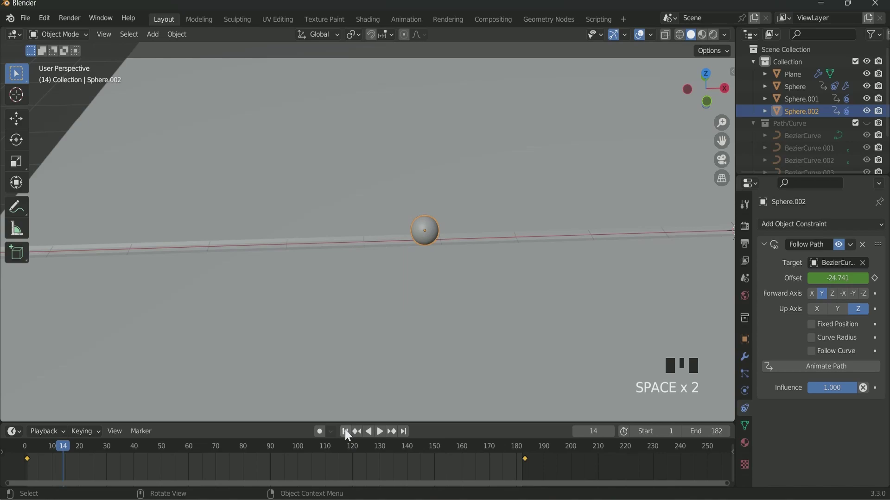
pyautogui.press('space')
pyautogui.scroll(-3)
pyautogui.press('space')
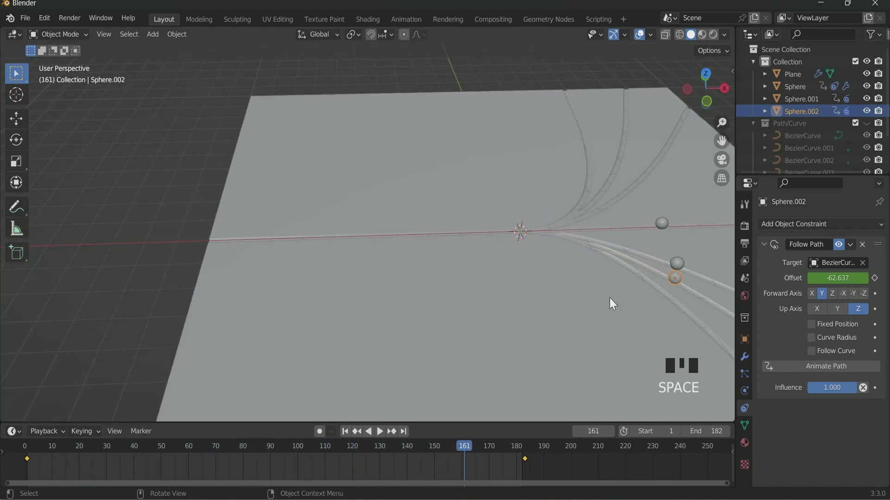
pyautogui.click(345, 431)
pyautogui.scroll(3)
# Duplicate to Sphere.003 on another curve and go to frame 183 to adjust its Offset
pyautogui.moveTo(371, 245); pyautogui.dragTo(372, 235)
pyautogui.press('shift+d')
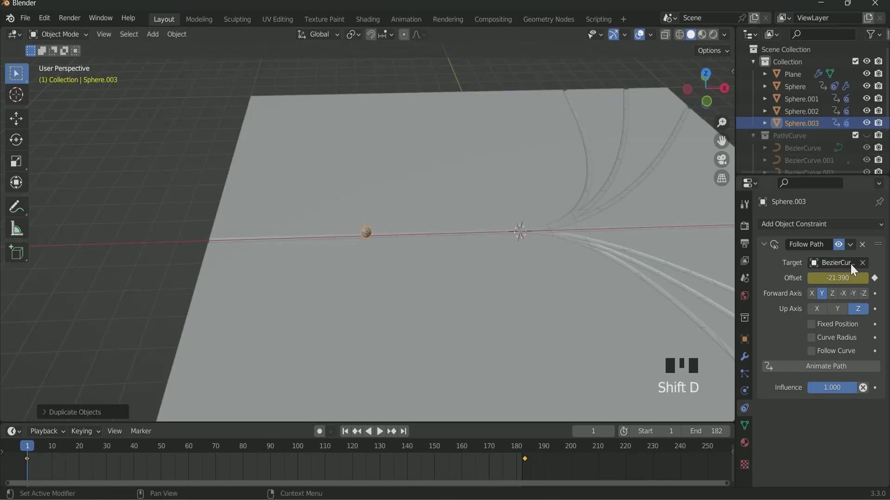
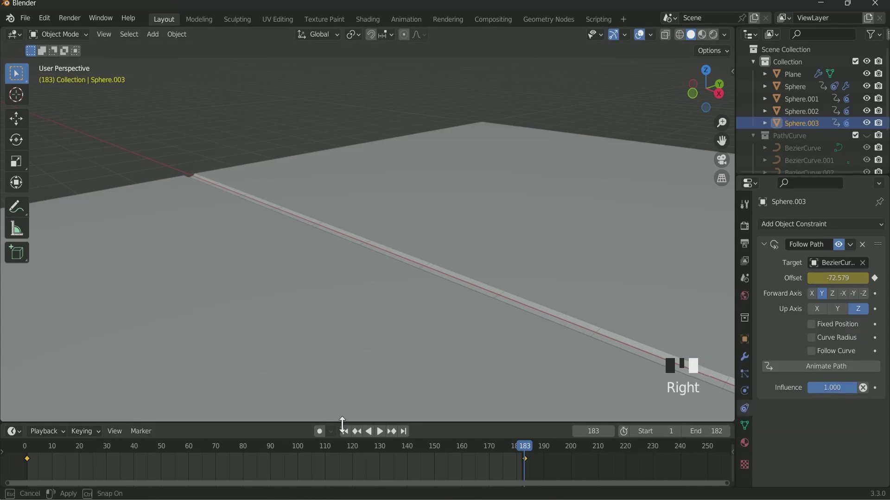
pyautogui.click(348, 435)
pyautogui.scroll(3)
pyautogui.moveTo(377, 292); pyautogui.dragTo(407, 295)
pyautogui.press('space')
pyautogui.scroll(-3)
# Key Sphere.003's end Offset at about -72.58 and hide the sphere in the viewport
pyautogui.press('space')
pyautogui.moveTo(390, 283); pyautogui.dragTo(367, 272)
pyautogui.press('space')
pyautogui.moveTo(367, 272); pyautogui.dragTo(357, 270)
pyautogui.press('space')
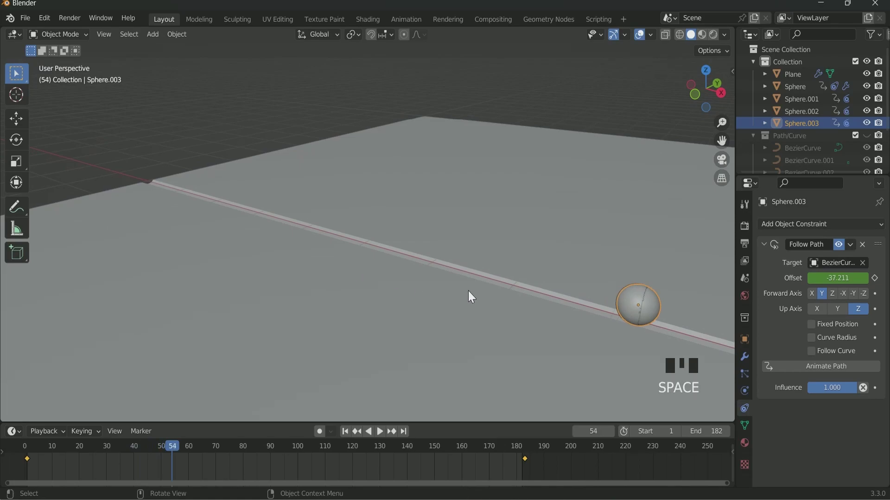
pyautogui.click(872, 124)
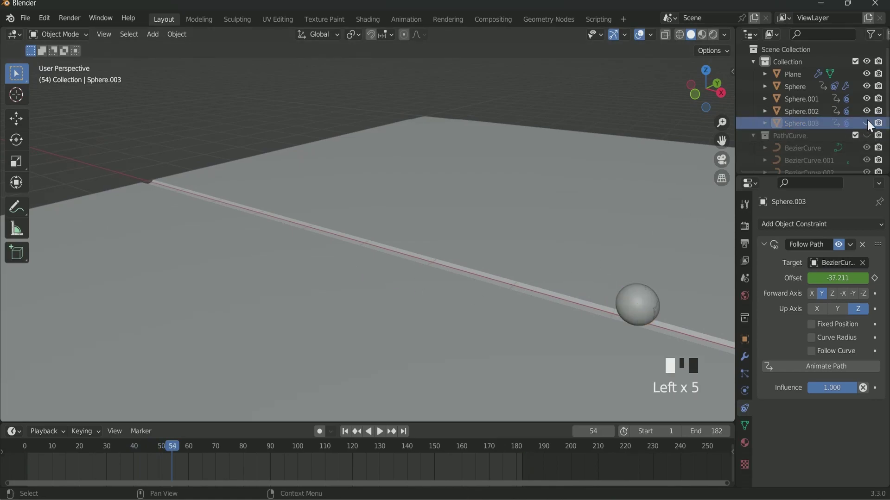
pyautogui.scroll(-3)
pyautogui.scroll(3)
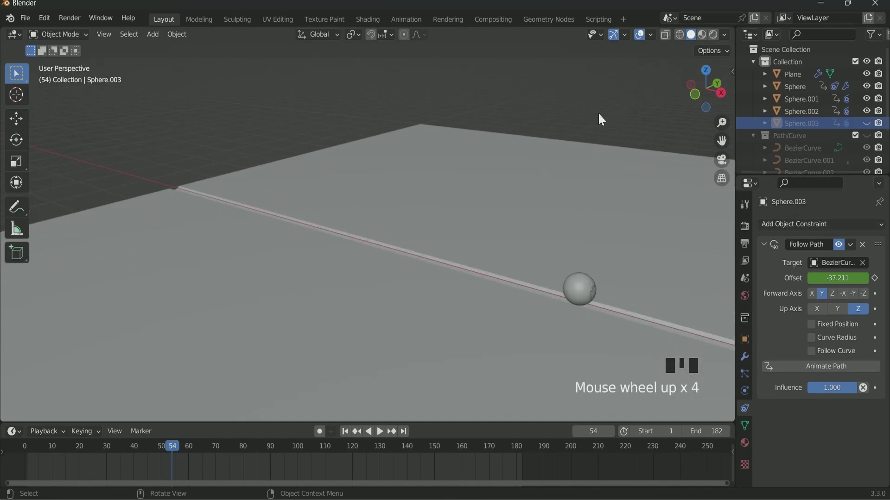
# Orbit to view the whole plane and select Sphere.001 for duplication
pyautogui.scroll(-3)
pyautogui.moveTo(608, 223); pyautogui.dragTo(559, 243)
pyautogui.click(446, 352)
pyautogui.press('space')
pyautogui.press('space')
pyautogui.click(504, 451)
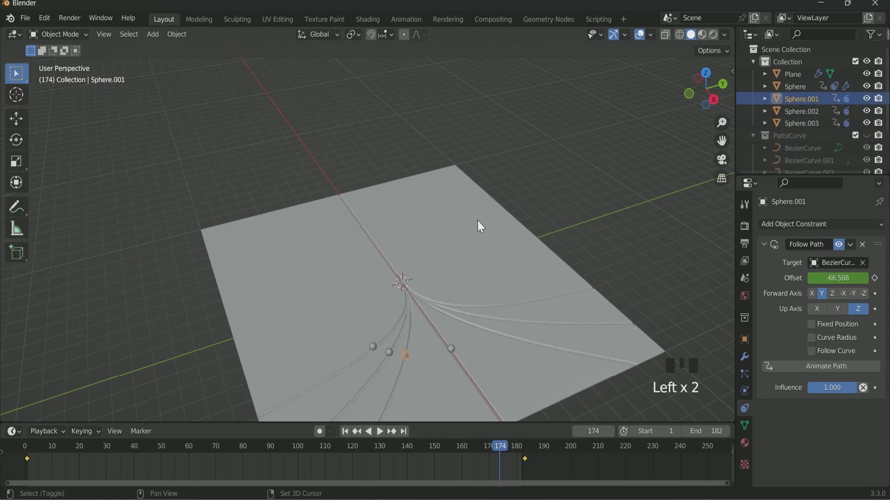
# Duplicate three spheres, Sphere.004 to Sphere.006, each retargeted to its own BezierCurve with offset -22.68 keyed
pyautogui.press('shift+d')
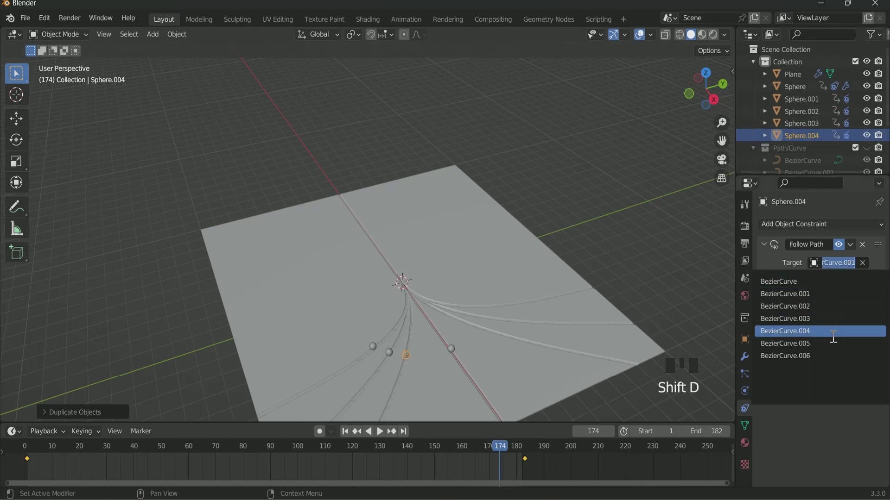
pyautogui.moveTo(835, 339); pyautogui.dragTo(391, 357)
pyautogui.press('shift+d')
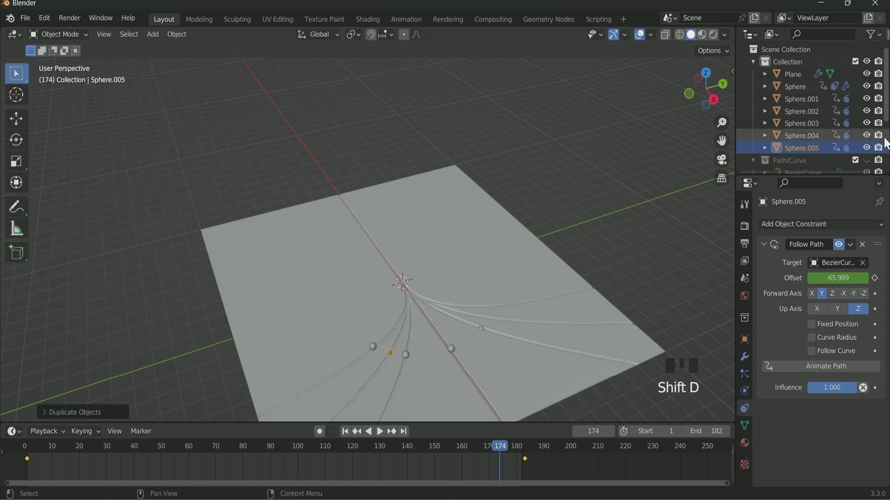
pyautogui.moveTo(830, 349); pyautogui.dragTo(377, 350)
pyautogui.press('shift+d')
pyautogui.moveTo(835, 358); pyautogui.dragTo(393, 308)
pyautogui.scroll(3)
pyautogui.scroll(-3)
pyautogui.moveTo(399, 295); pyautogui.dragTo(391, 257)
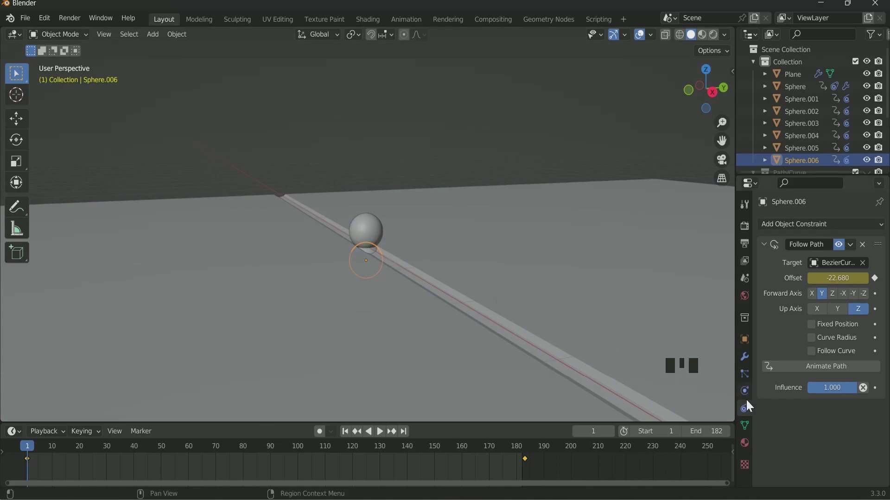